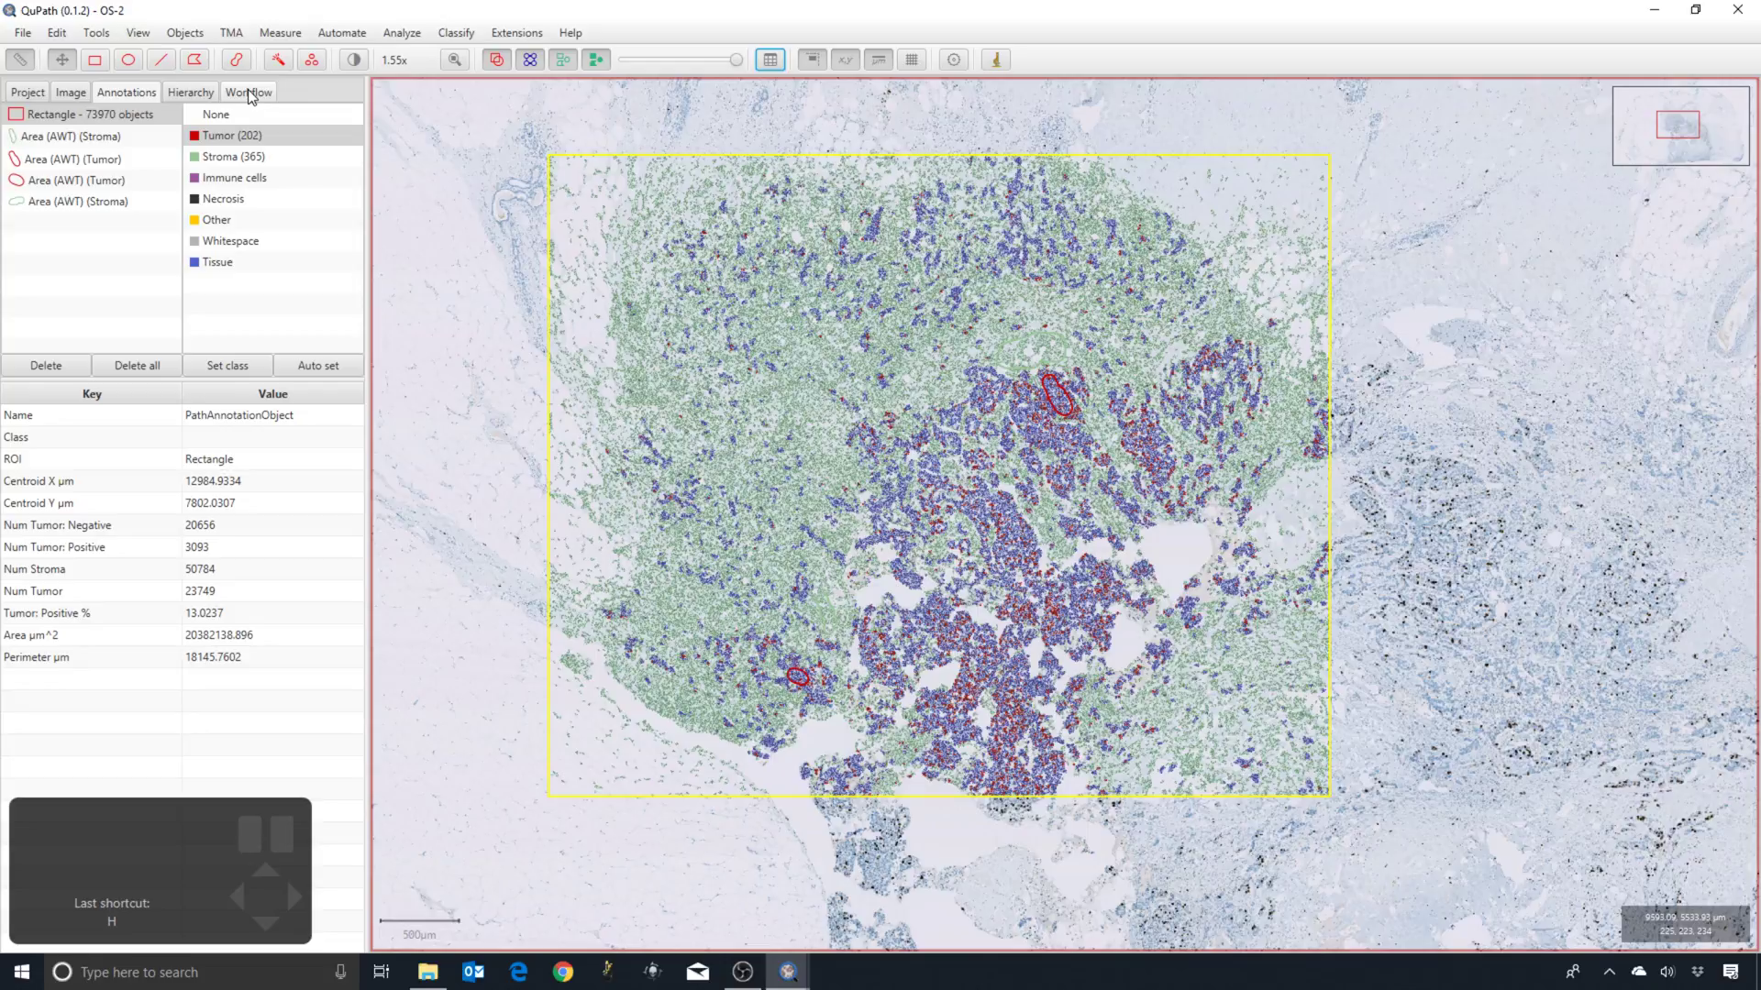
- View the Workflow command history and generate a script from the whole history
{"action": "left_click", "coordinate": [252, 98]}
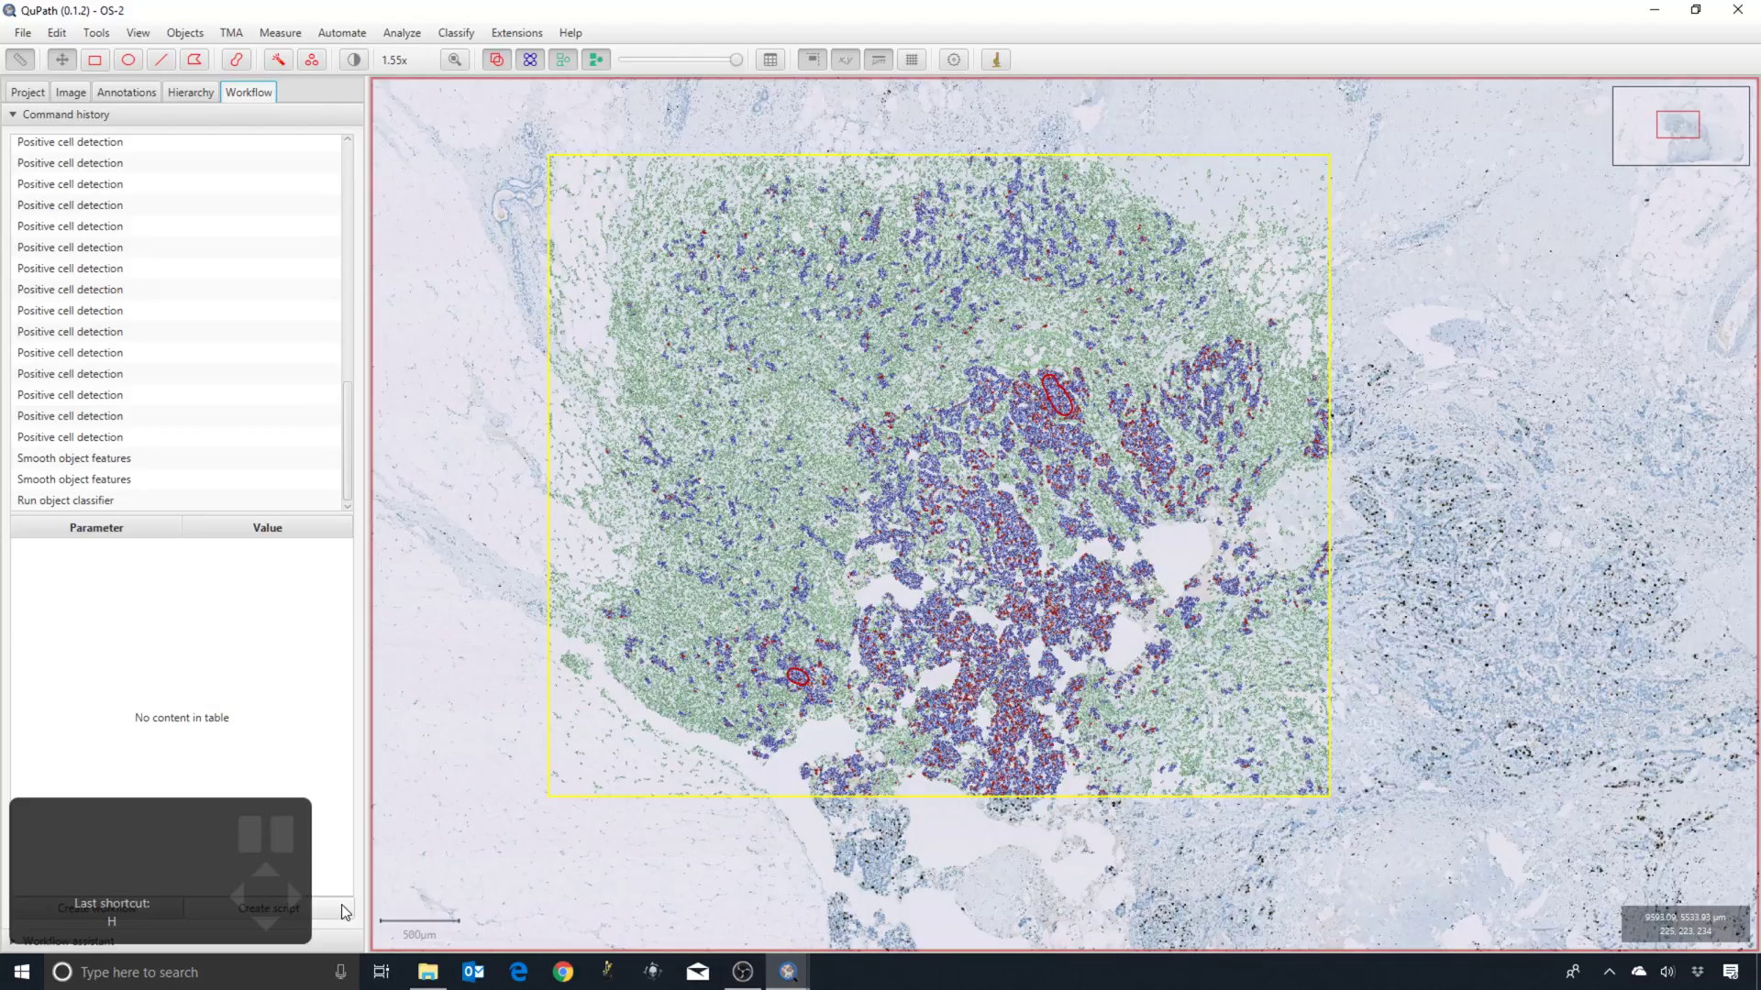
{"action": "left_click", "coordinate": [350, 912]}
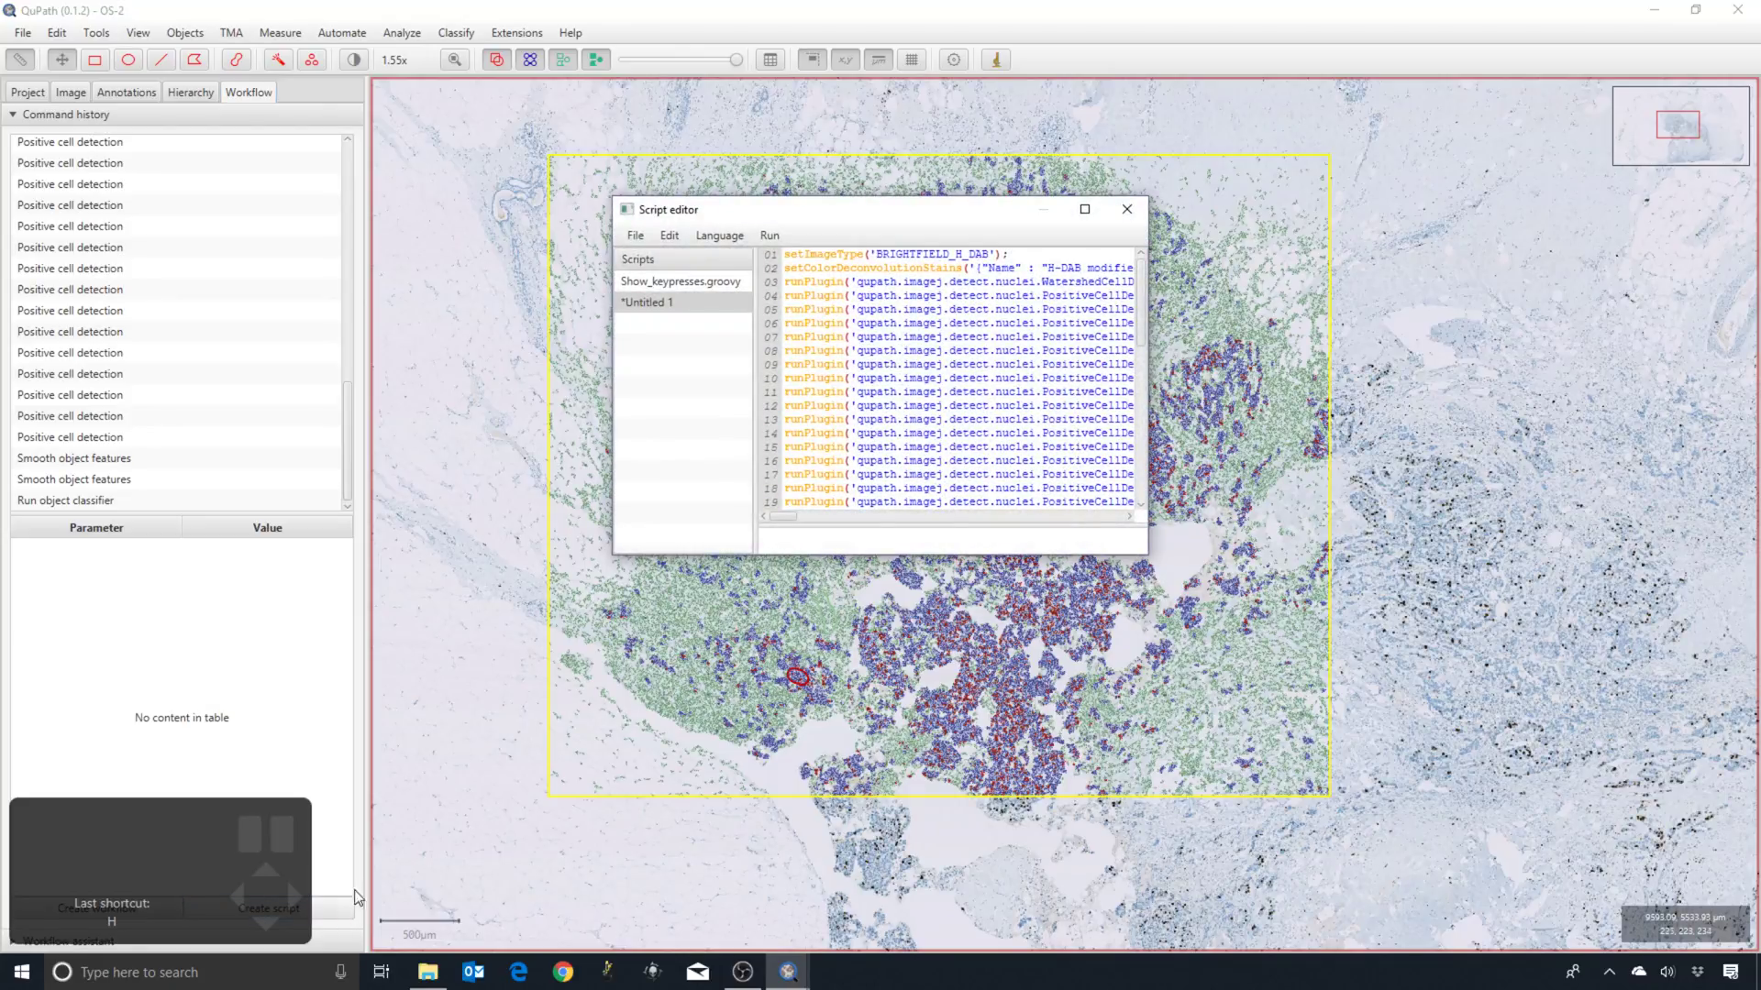
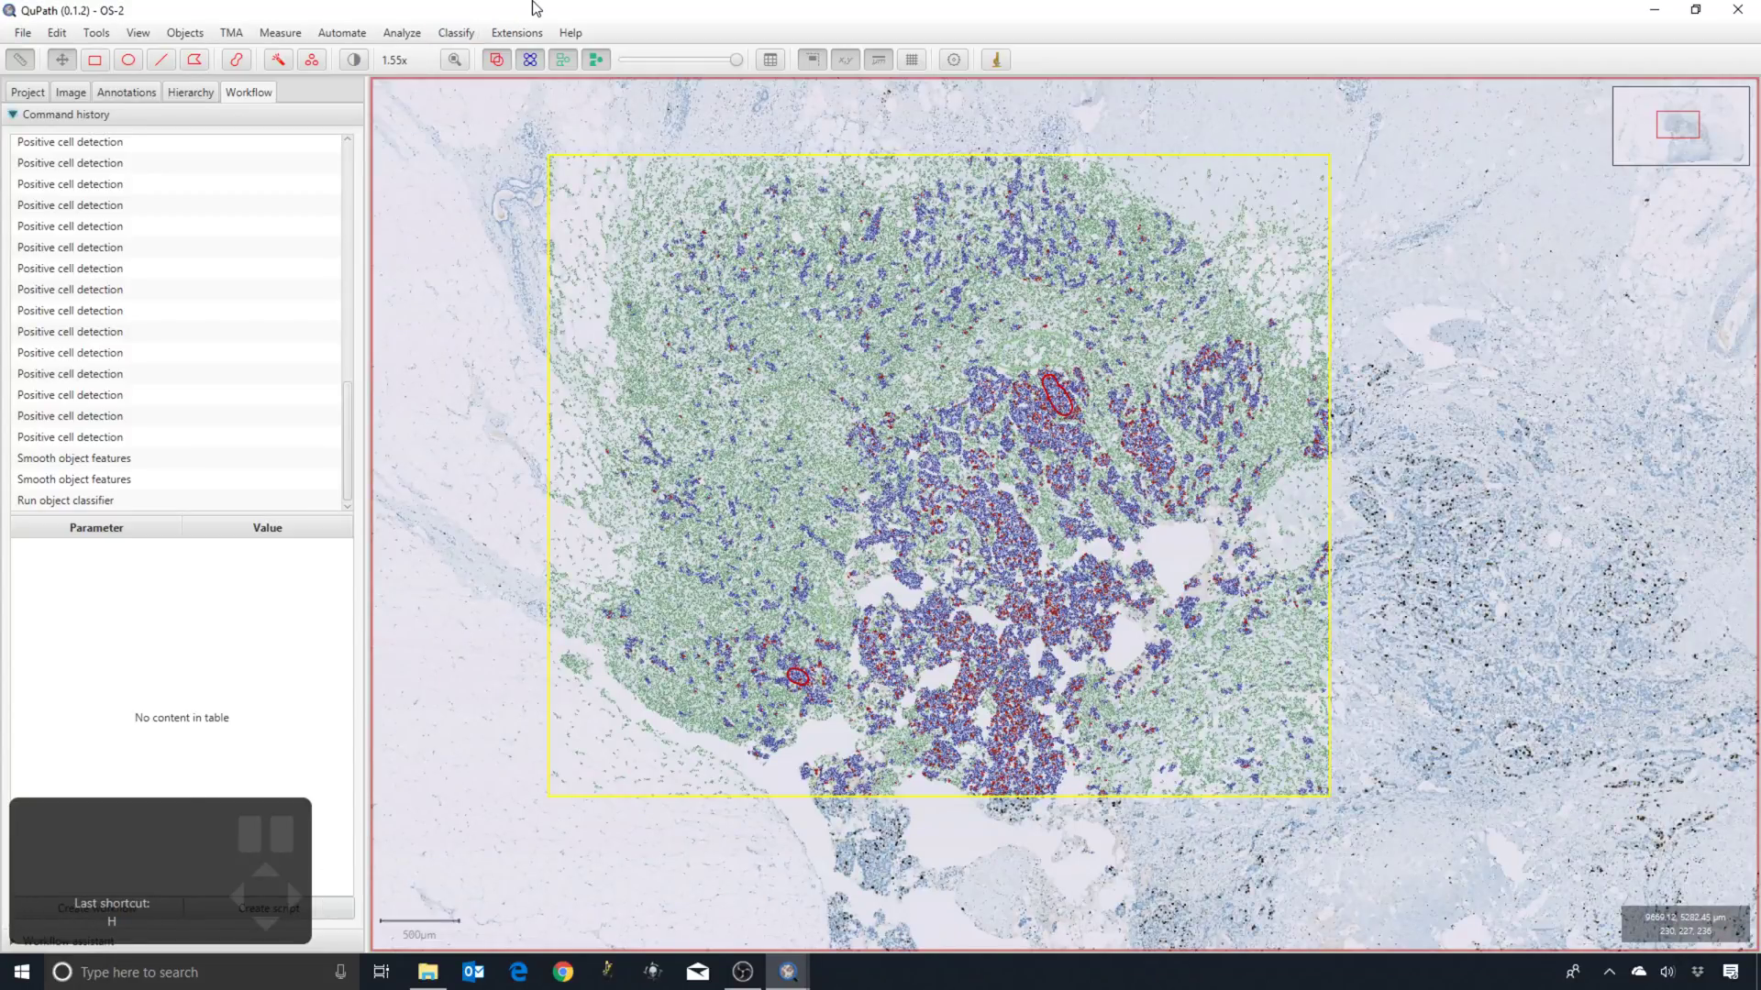
- Reposition the main window and generate a second full-history script
{"action": "left_click_drag", "start_coordinate": [757, 72], "coordinate": [868, 63]}
{"action": "left_click", "coordinate": [644, 793]}
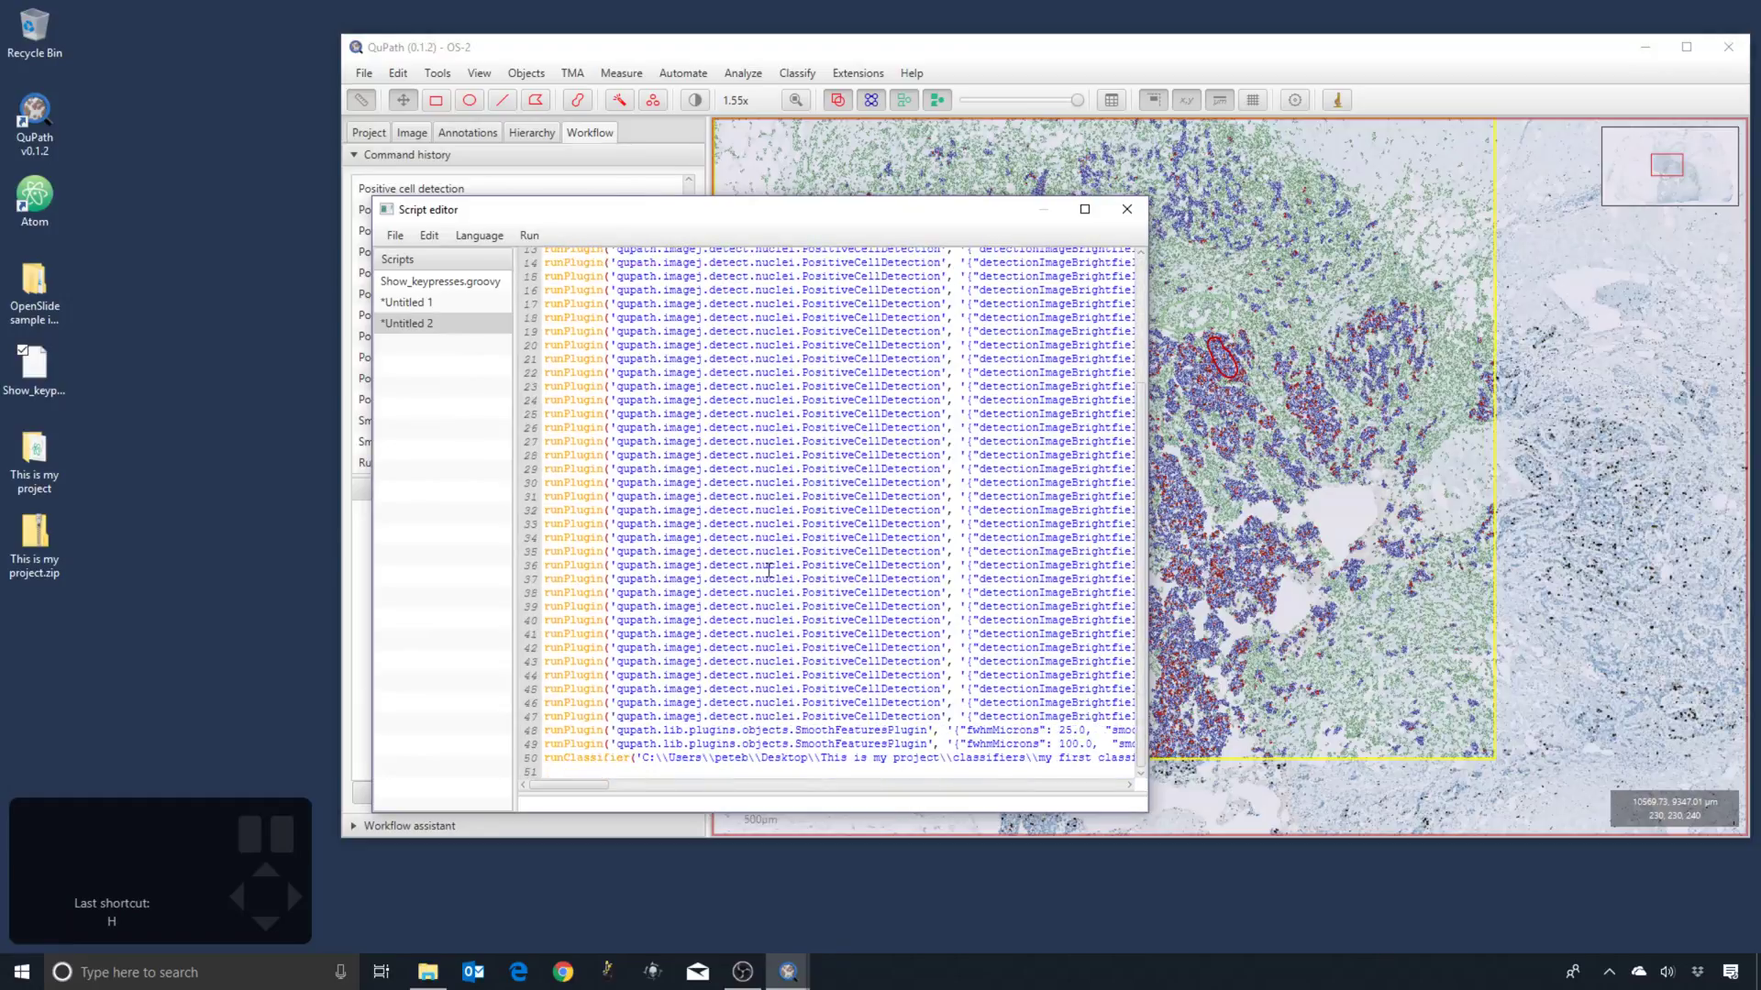
- Create a separate workflow window from the command history for trimming
{"action": "left_click", "coordinate": [425, 804]}
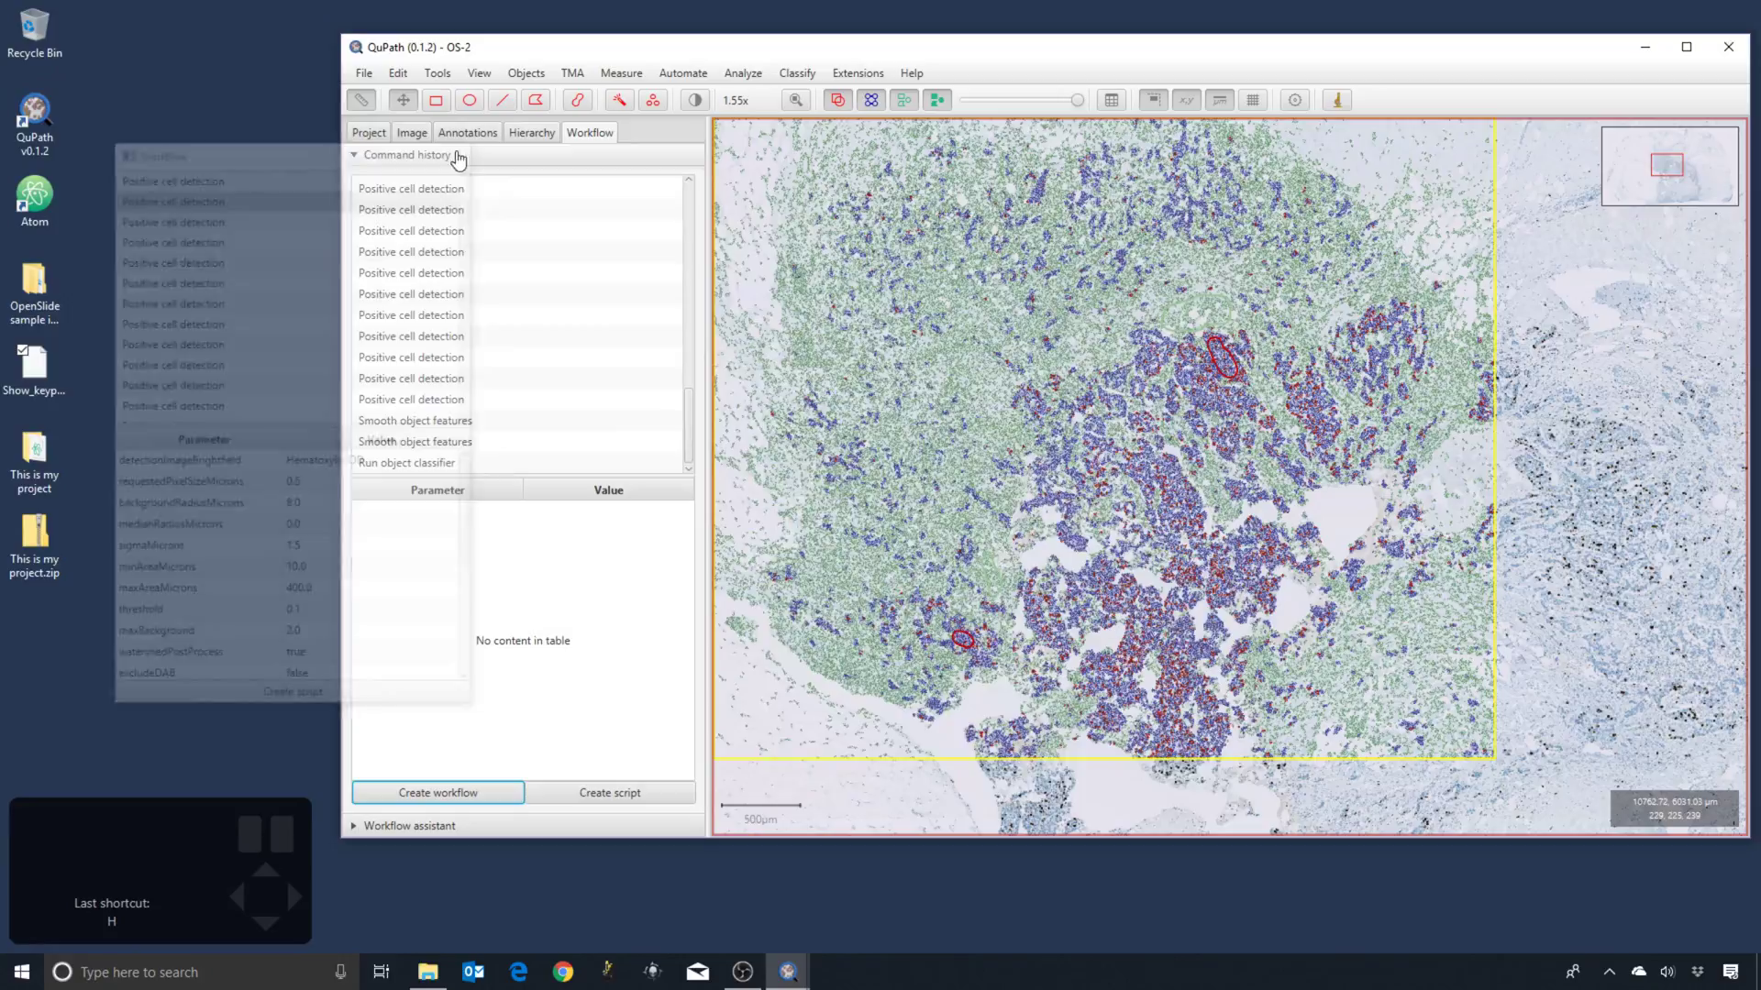
- Generate a five-line script from the trimmed workflow and close the workflow window
{"action": "left_click", "coordinate": [431, 801]}
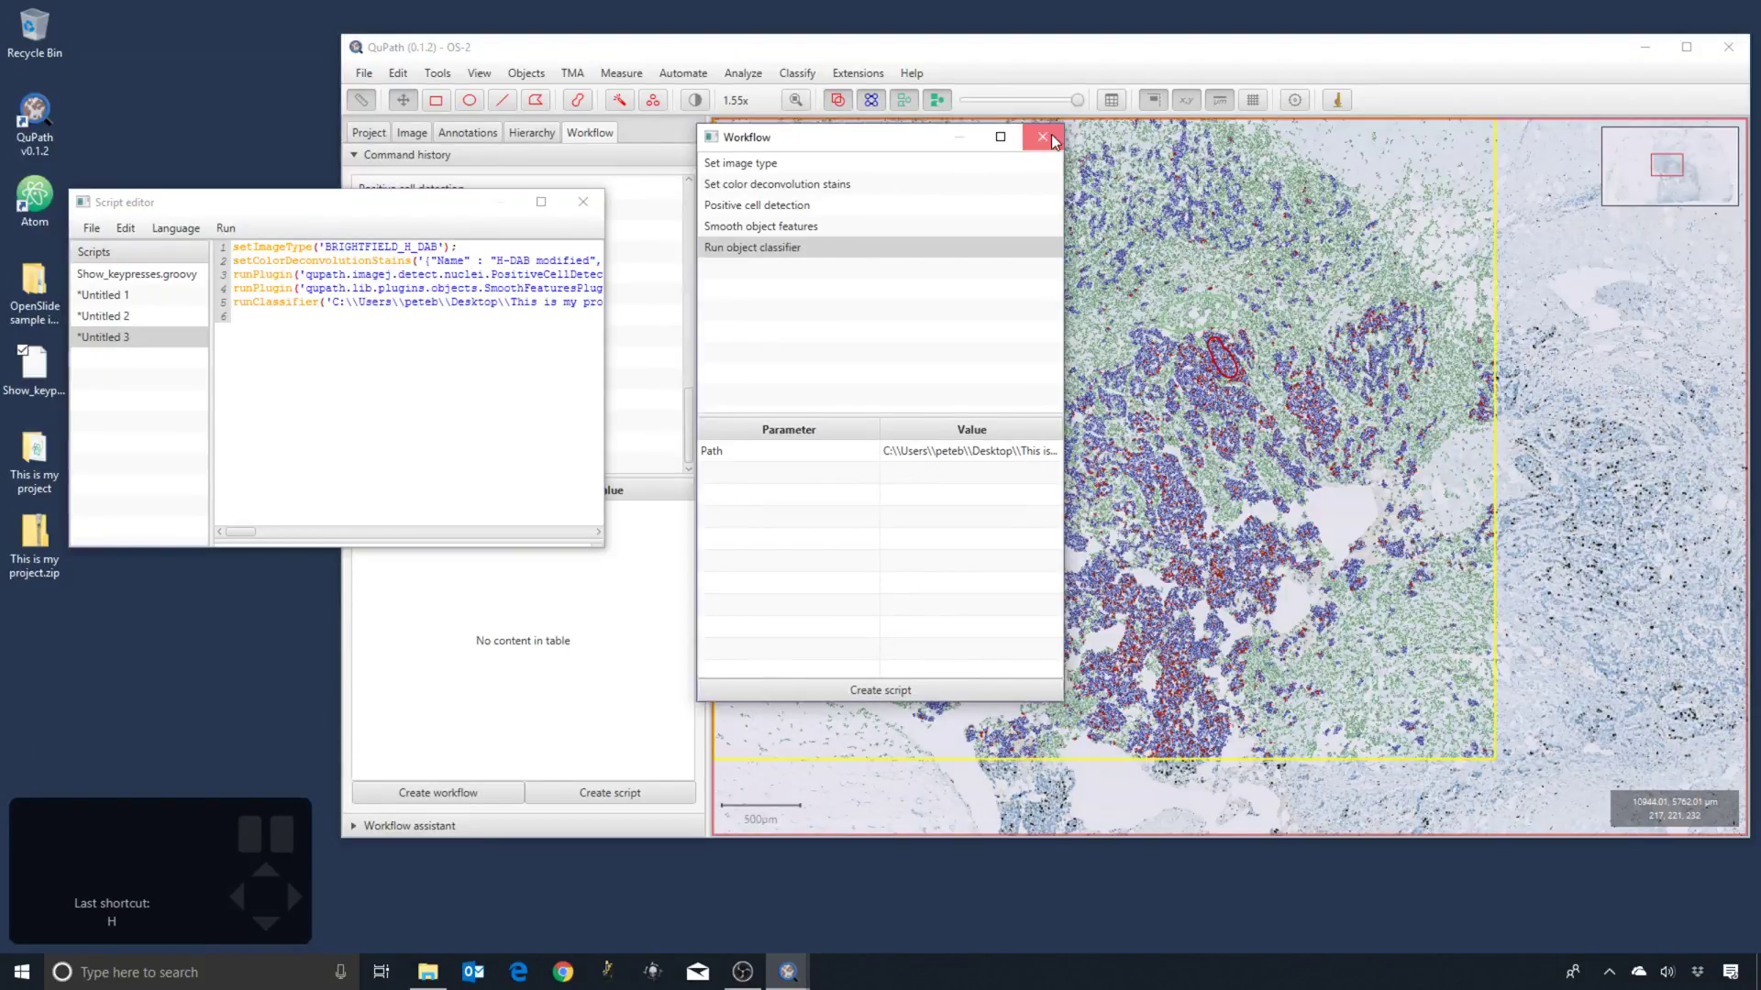
{"action": "left_click", "coordinate": [643, 799]}
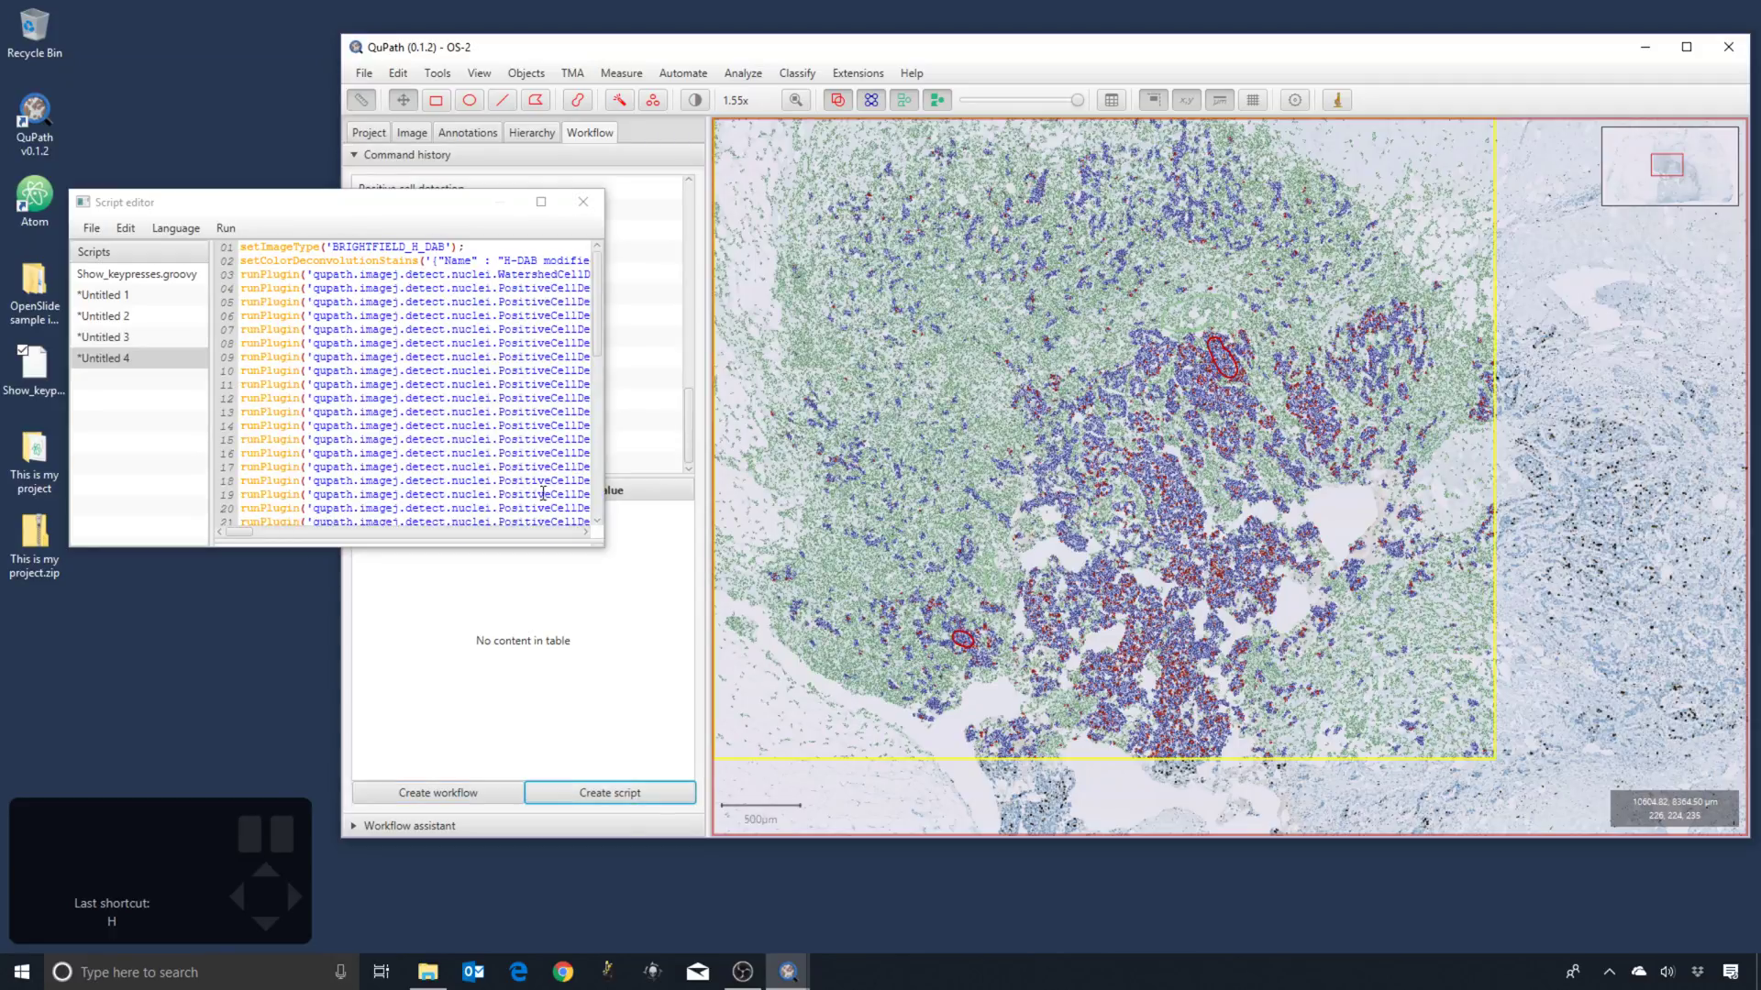